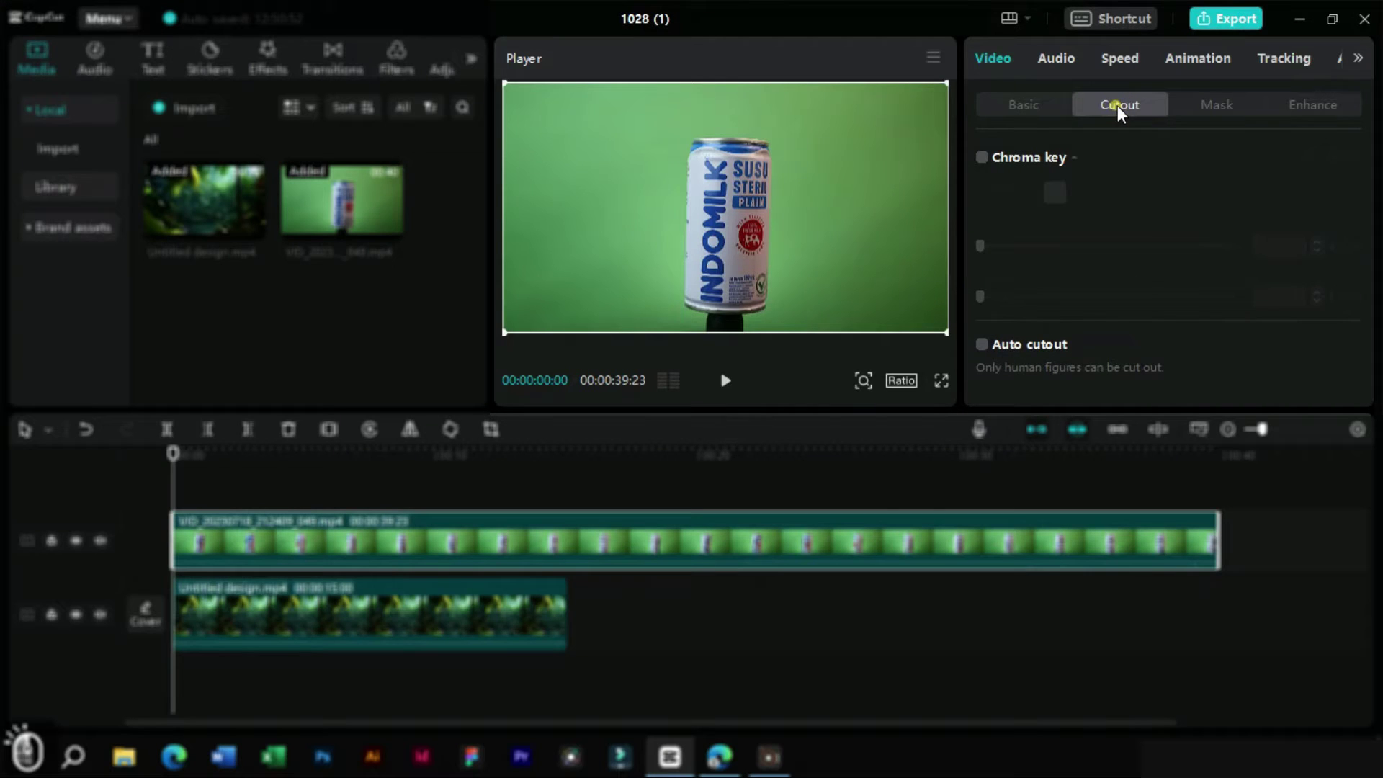
- Sample the green backdrop with the Chroma key picker and raise the removal Strength slightly
{"action": "left_click_drag", "start_coordinate": [989, 172], "coordinate": [1031, 199]}
{"action": "left_click_drag", "start_coordinate": [1061, 194], "coordinate": [983, 263]}
{"action": "left_click", "coordinate": [990, 254]}
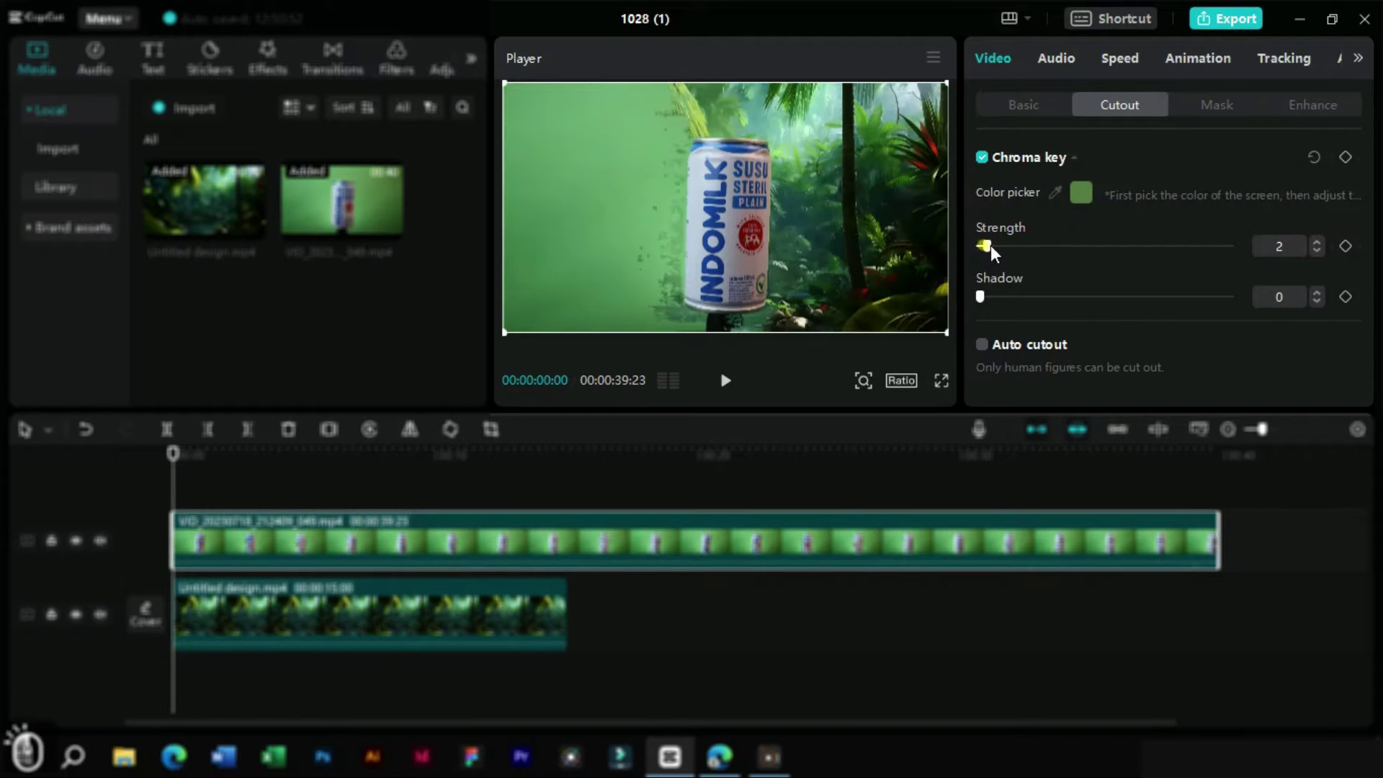
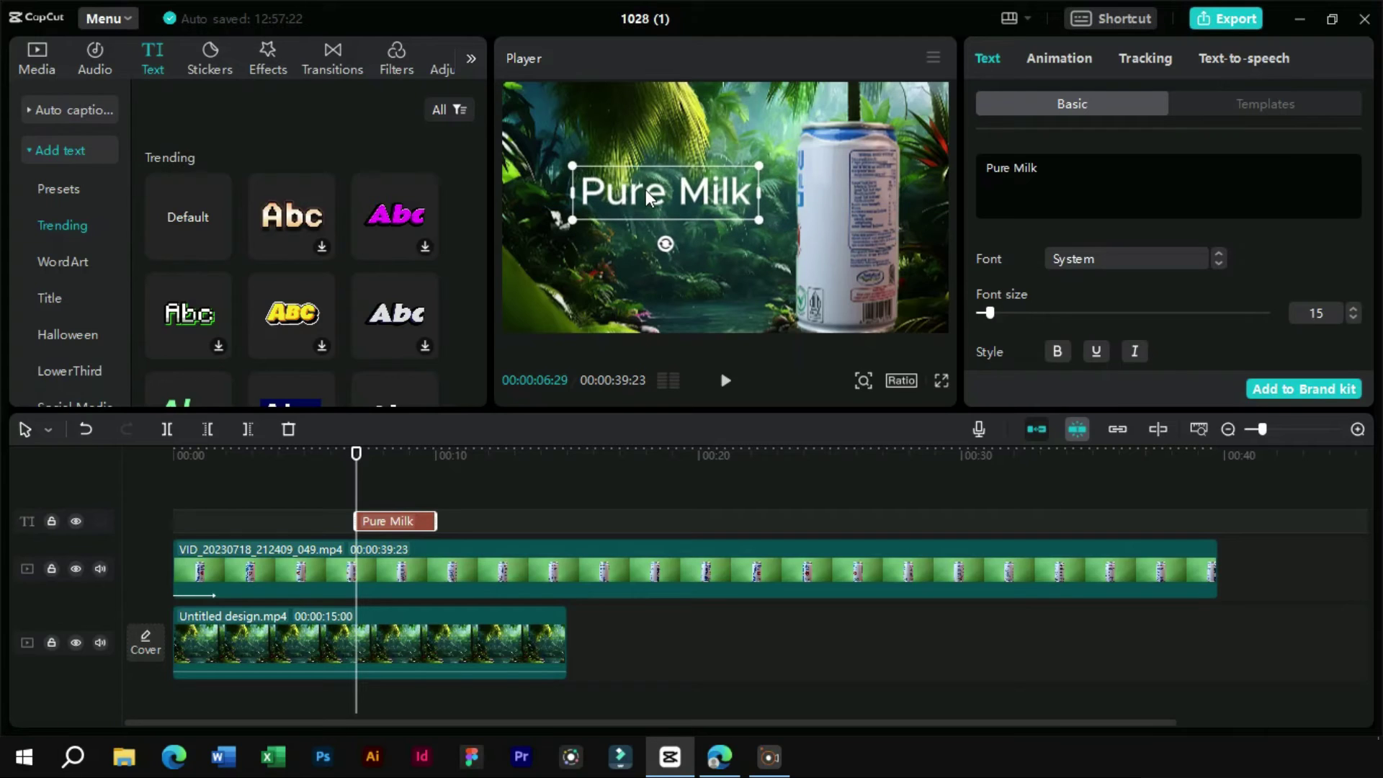
- Set the Pure Milk title to the Lark font and position it in the top left
{"action": "left_click_drag", "start_coordinate": [1101, 261], "coordinate": [1140, 244]}
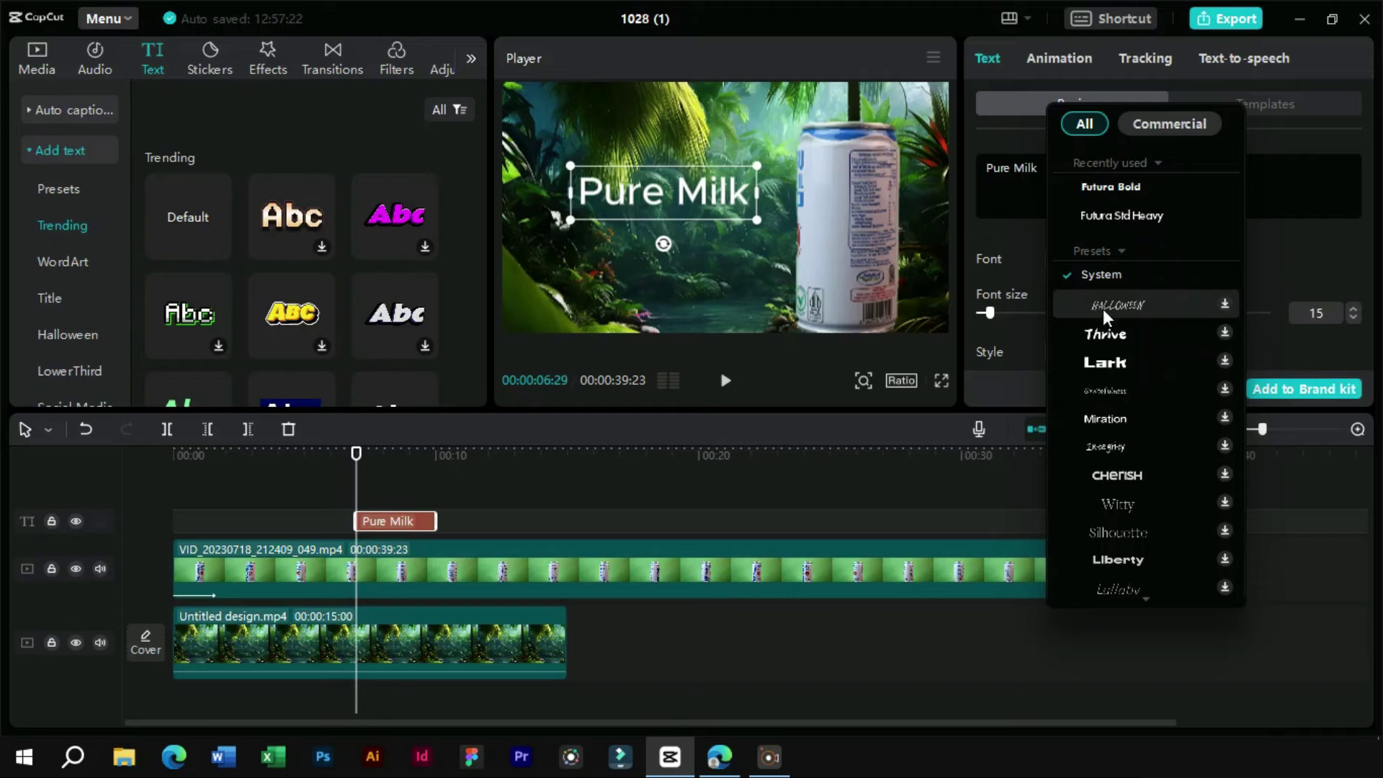
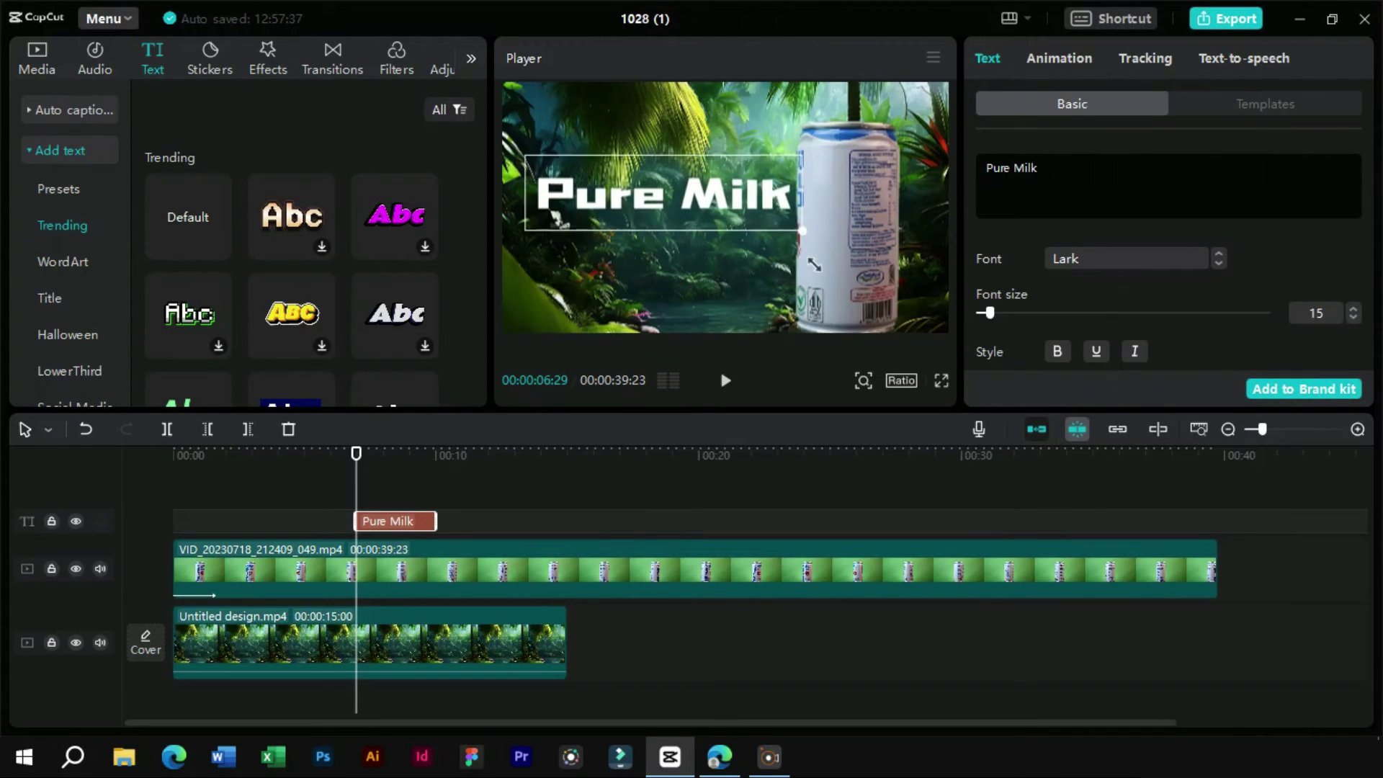
{"action": "left_click_drag", "start_coordinate": [707, 216], "coordinate": [699, 199]}
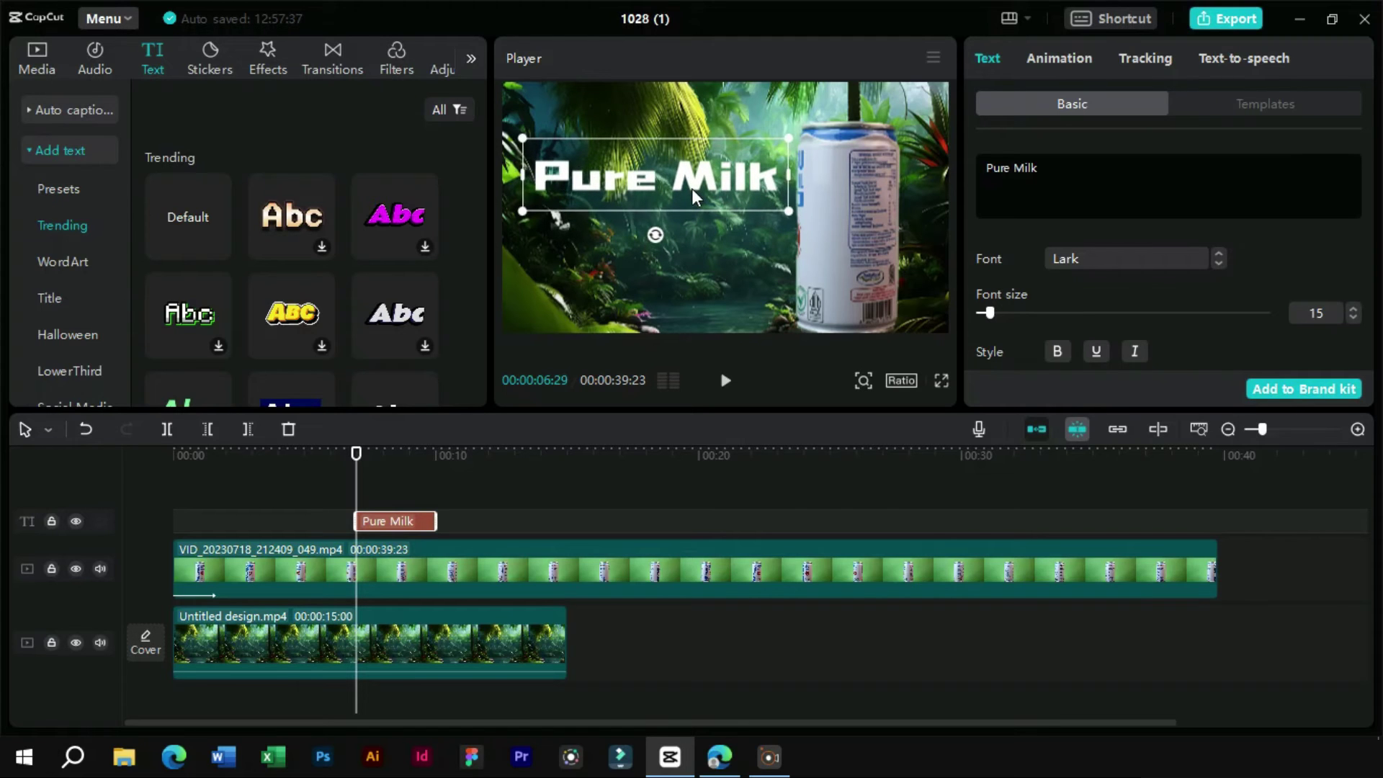
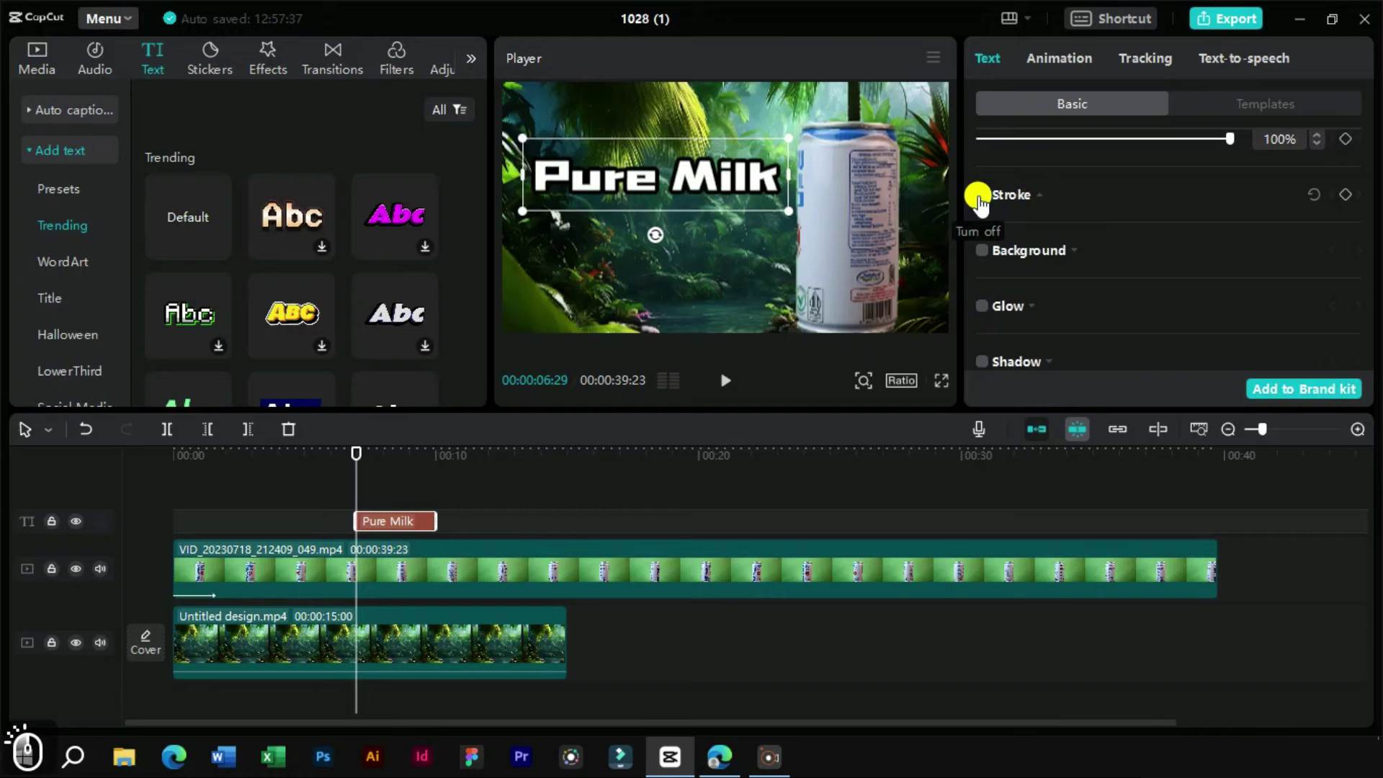
{"action": "left_click_drag", "start_coordinate": [988, 200], "coordinate": [990, 353]}
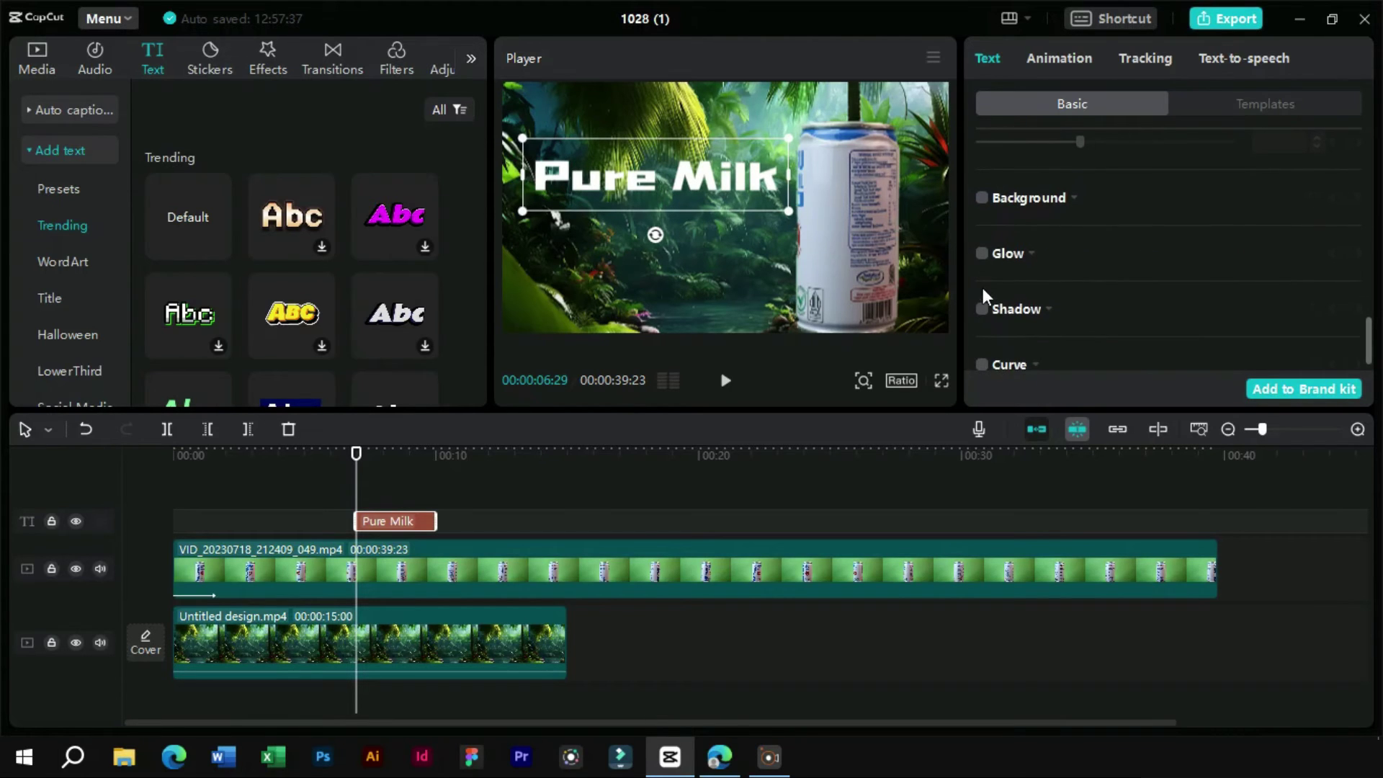
- Give the title a black drop shadow at about two-thirds opacity
{"action": "left_click_drag", "start_coordinate": [986, 307], "coordinate": [1139, 366]}
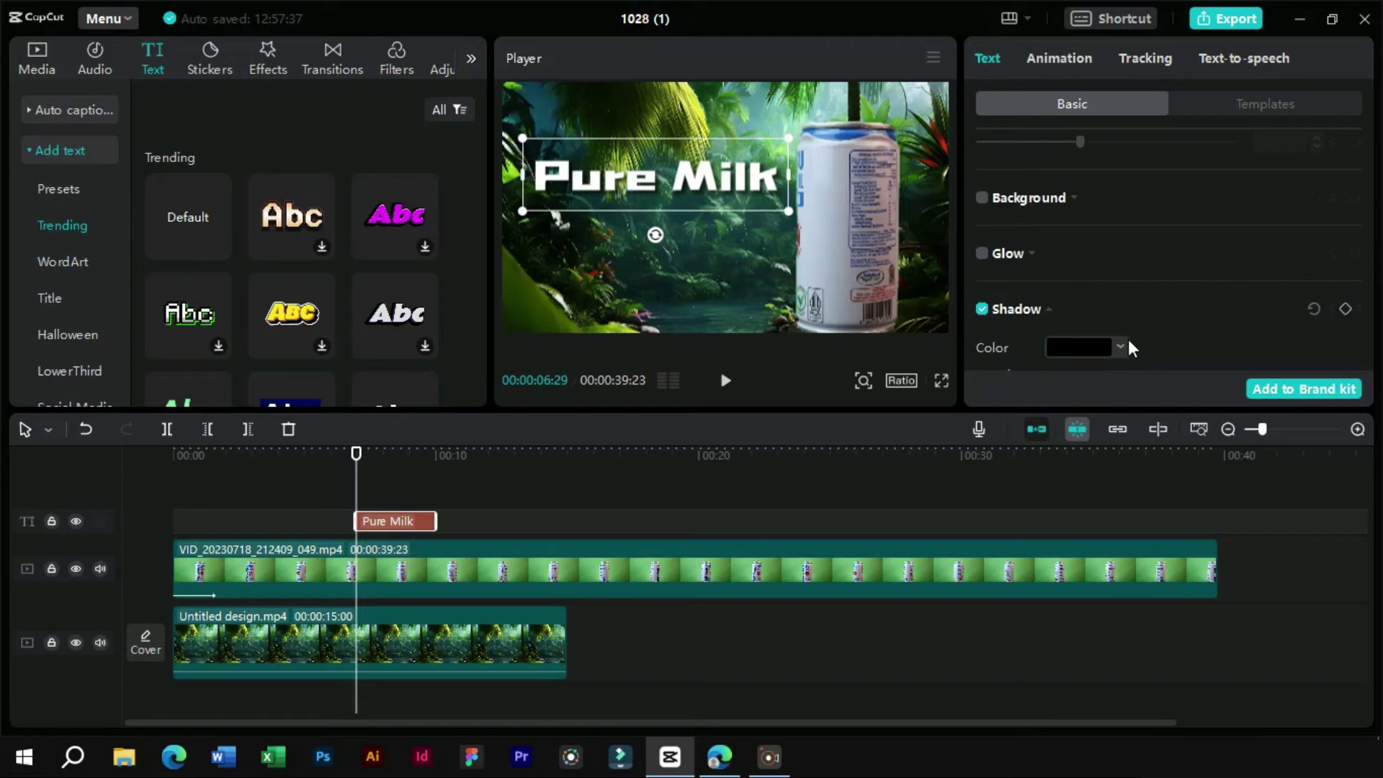
{"action": "left_click", "coordinate": [1185, 231]}
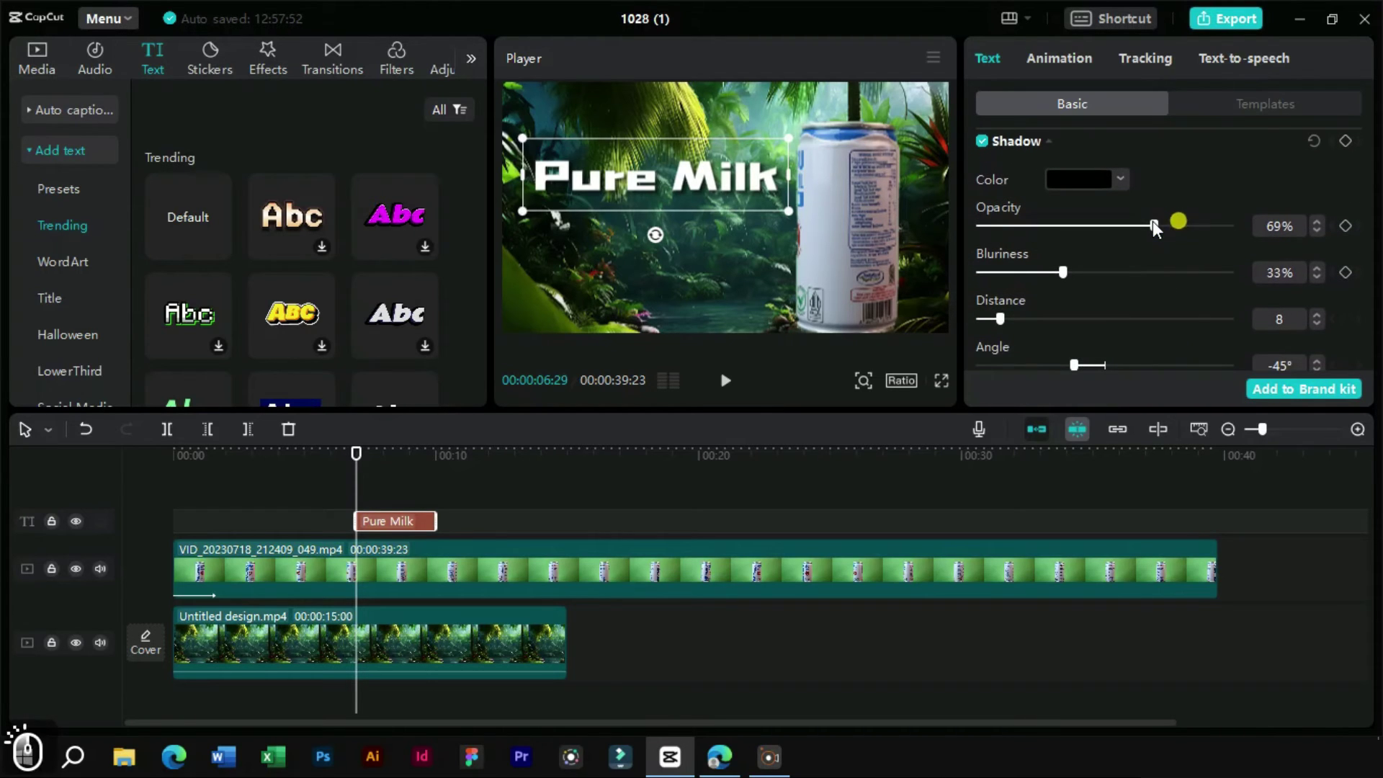
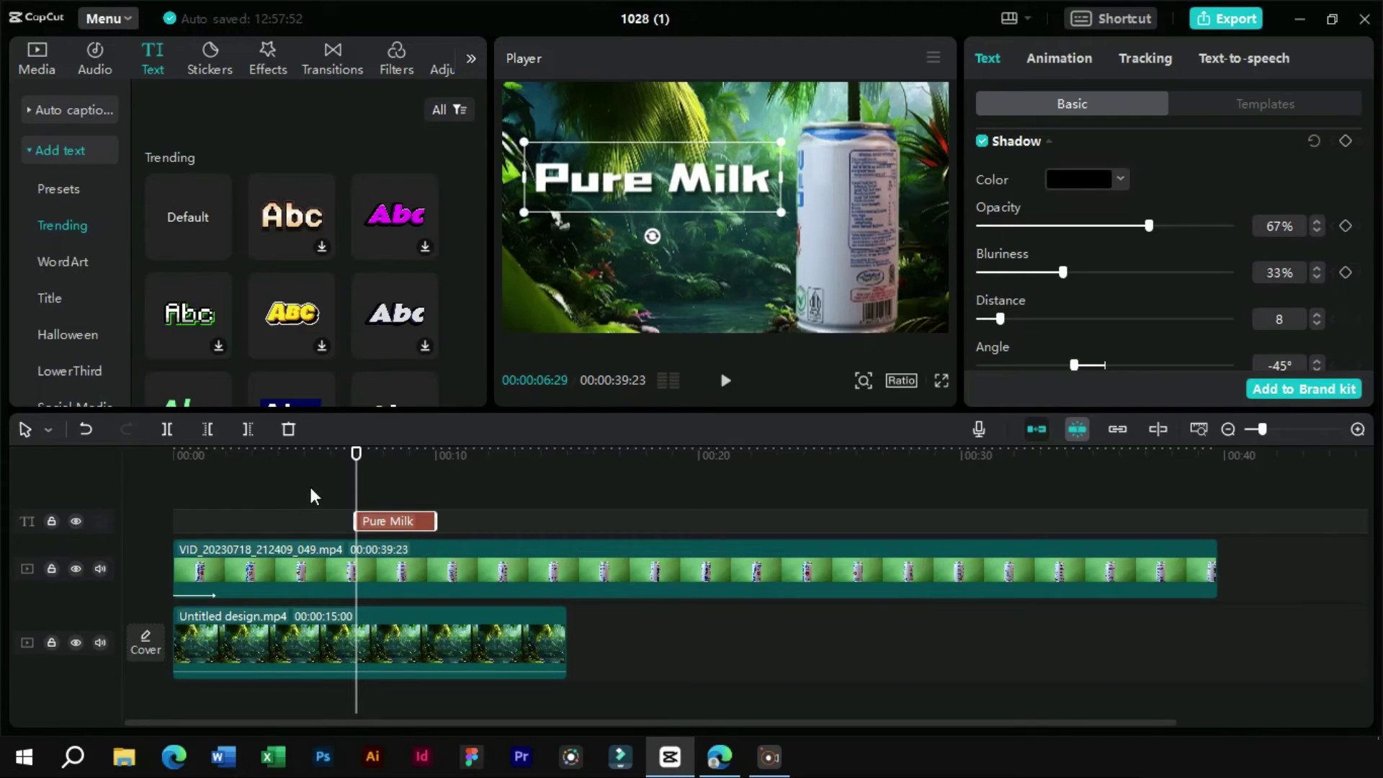
{"action": "left_click", "coordinate": [342, 489]}
- Preview, then shift the Pure Milk title clip earlier and lengthen it on the timeline
{"action": "key", "text": "space"}
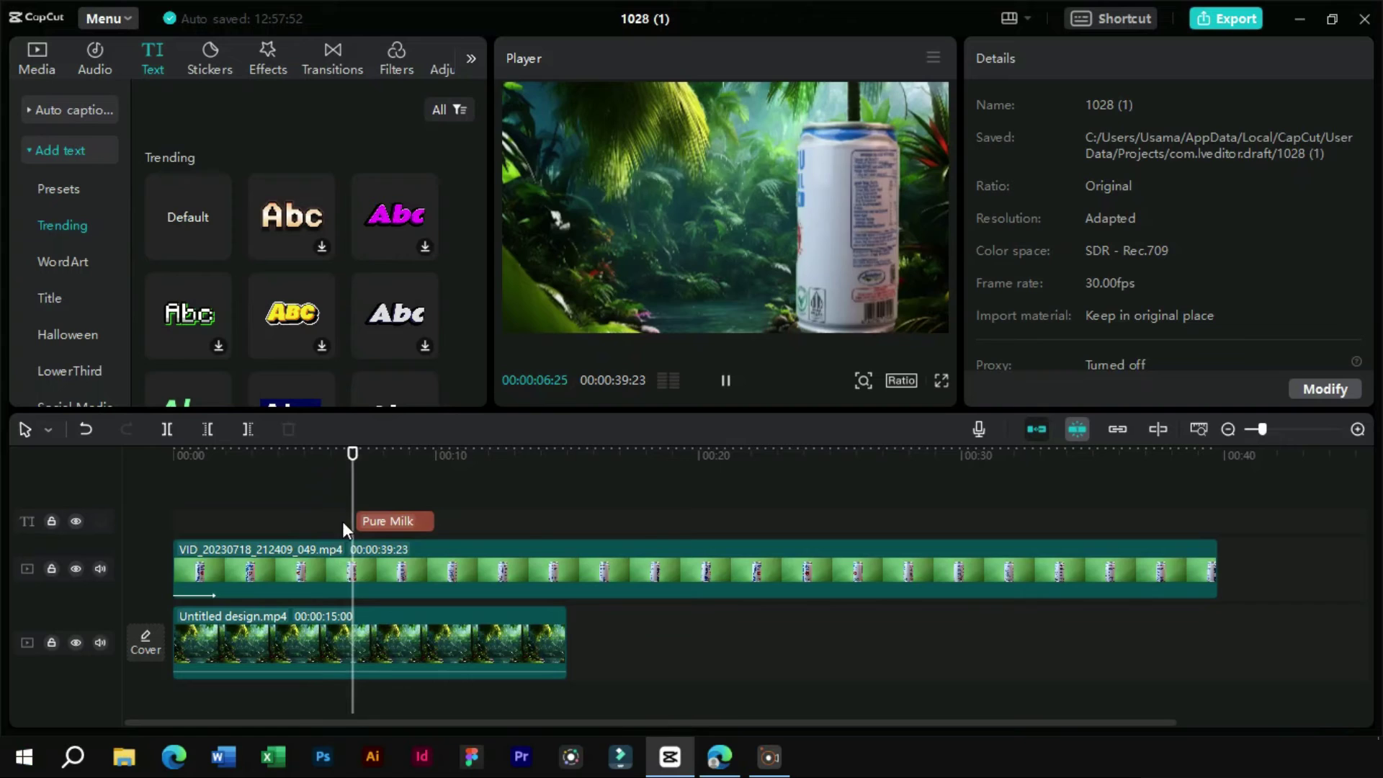
{"action": "key", "text": "space"}
{"action": "left_click_drag", "start_coordinate": [398, 536], "coordinate": [401, 531]}
{"action": "left_click_drag", "start_coordinate": [401, 531], "coordinate": [334, 459]}
{"action": "left_click", "coordinate": [331, 449]}
{"action": "key", "text": "space"}
{"action": "key", "text": "space"}
{"action": "left_click_drag", "start_coordinate": [374, 534], "coordinate": [367, 535]}
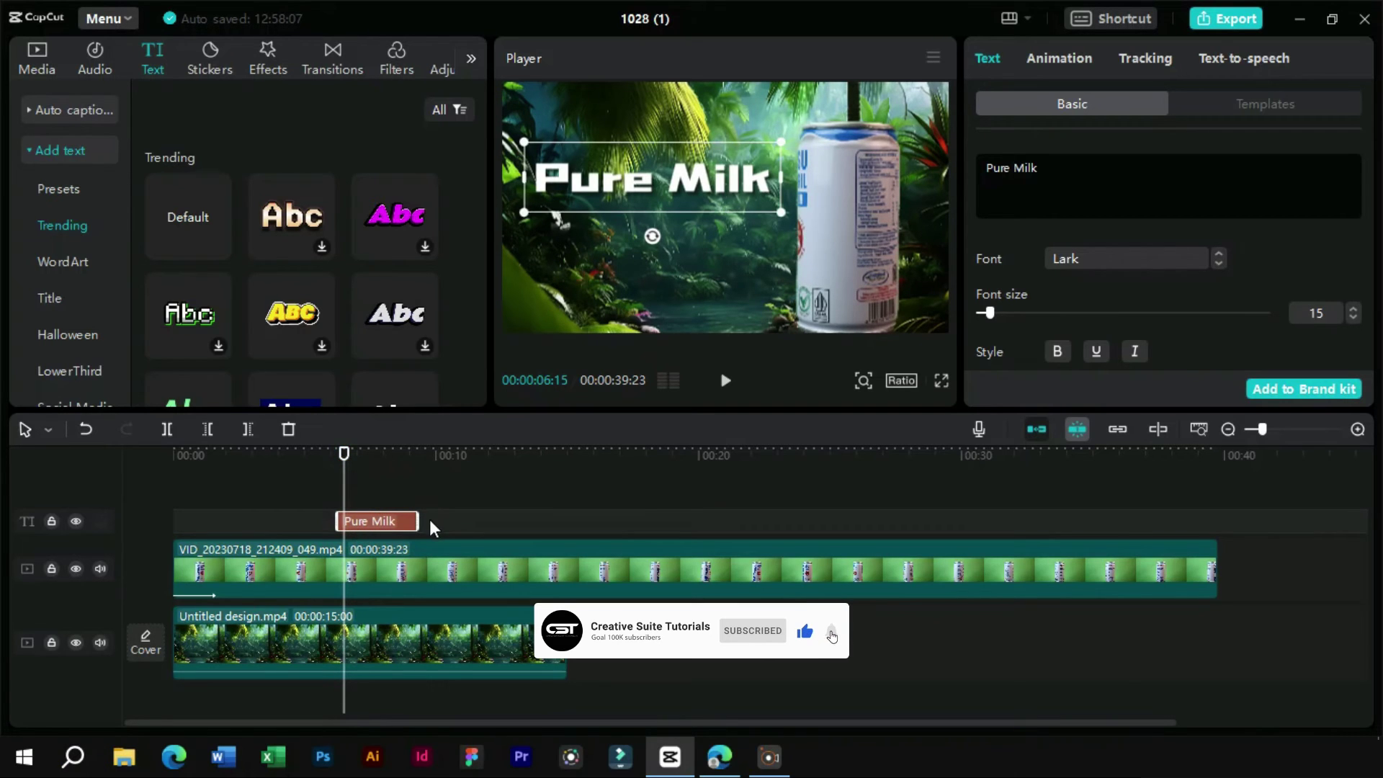
{"action": "left_click_drag", "start_coordinate": [834, 638], "coordinate": [1161, 79]}
- Apply a Fade In entrance of about 0.8 seconds to the title and nudge the clip earlier
{"action": "left_click", "coordinate": [1074, 69]}
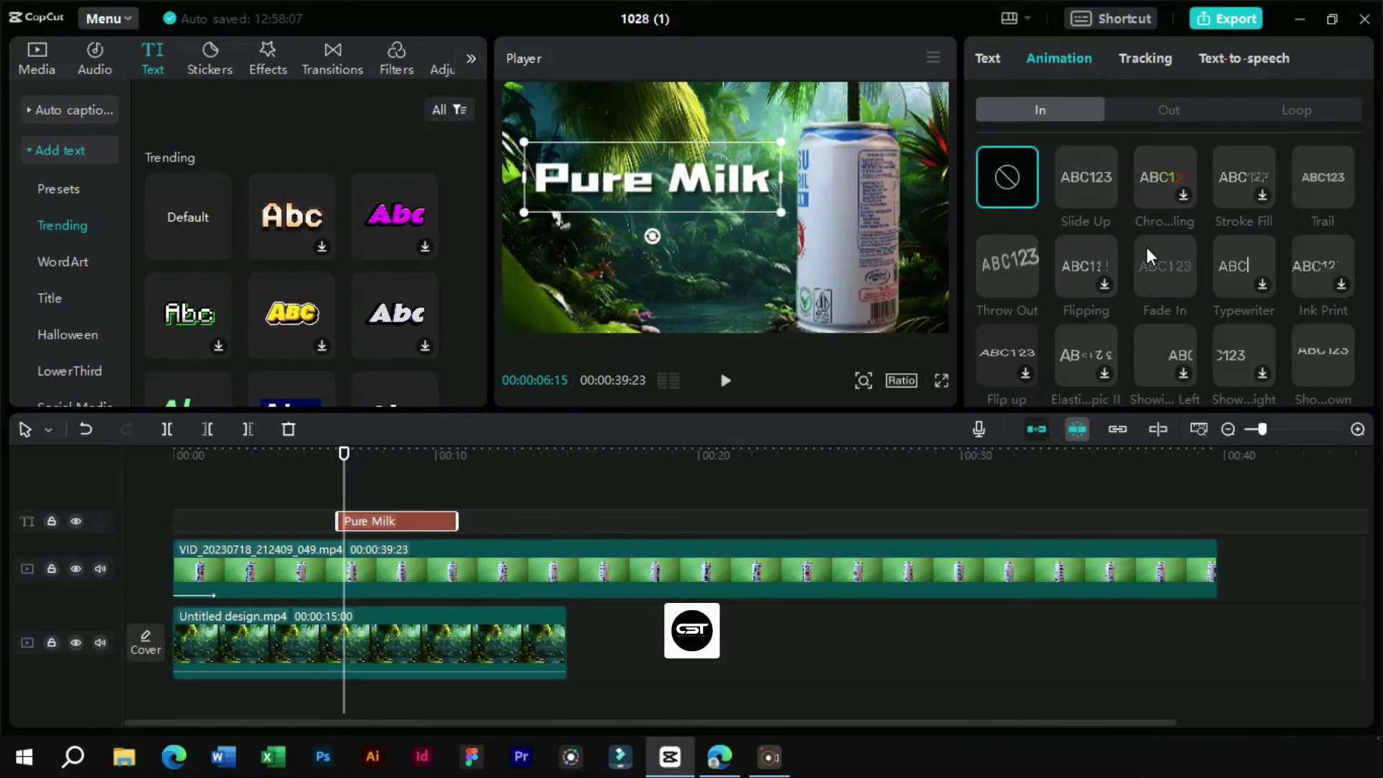
{"action": "left_click_drag", "start_coordinate": [1191, 282], "coordinate": [1190, 282]}
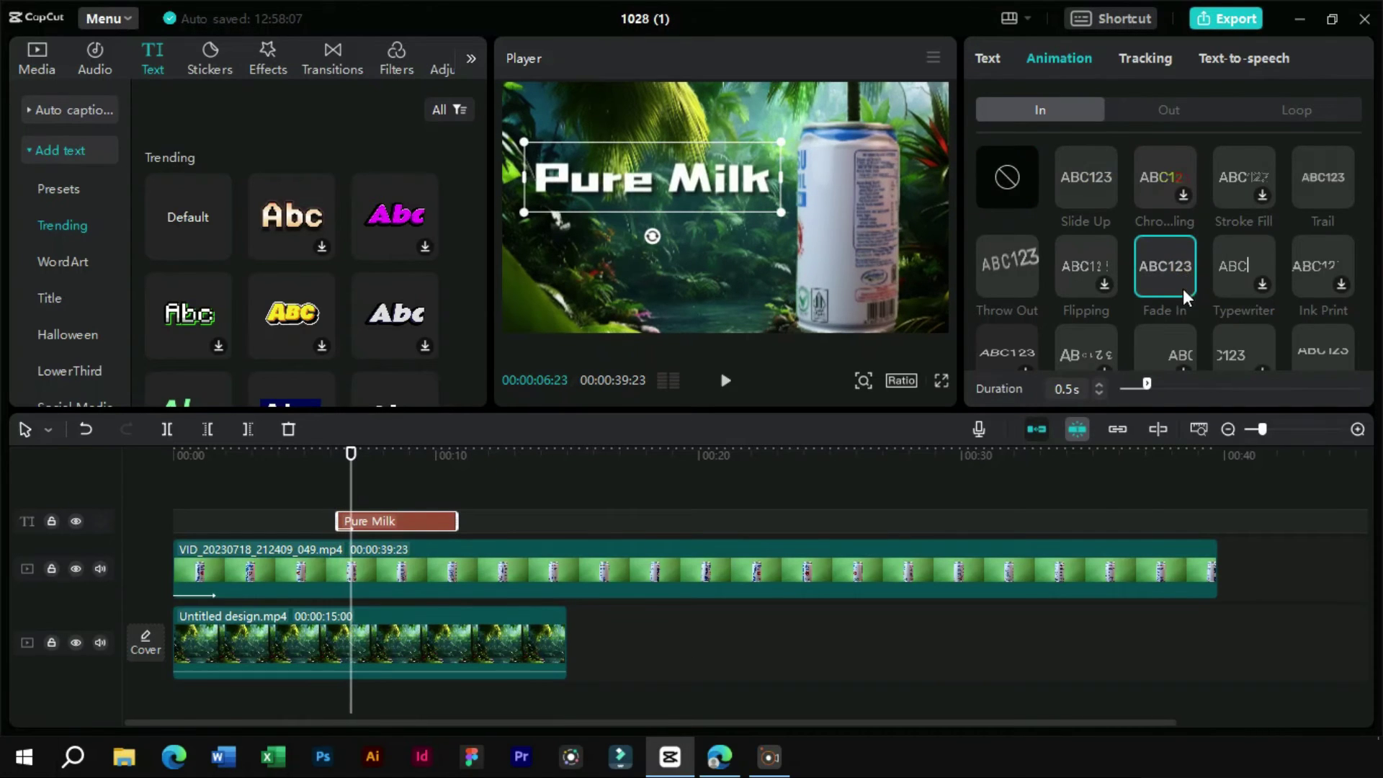
{"action": "left_click", "coordinate": [1154, 393]}
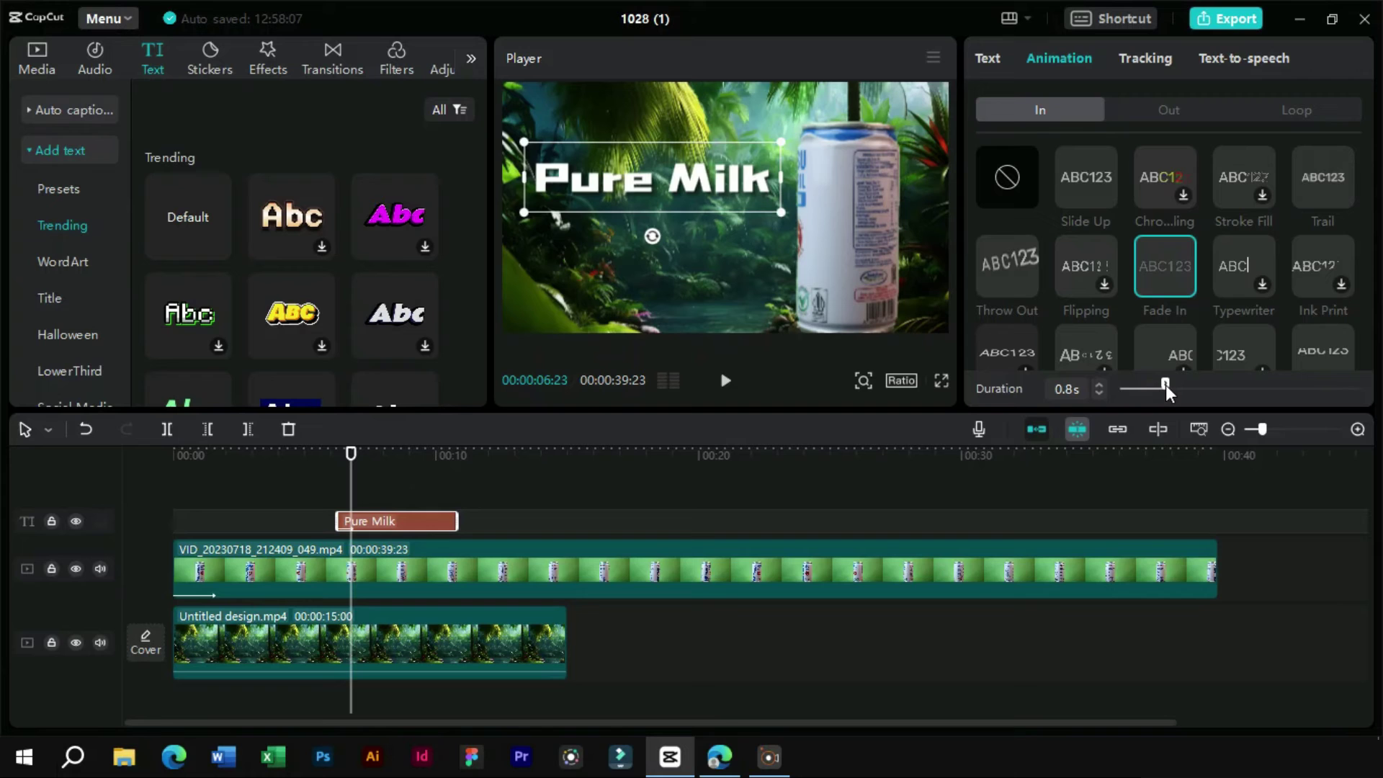
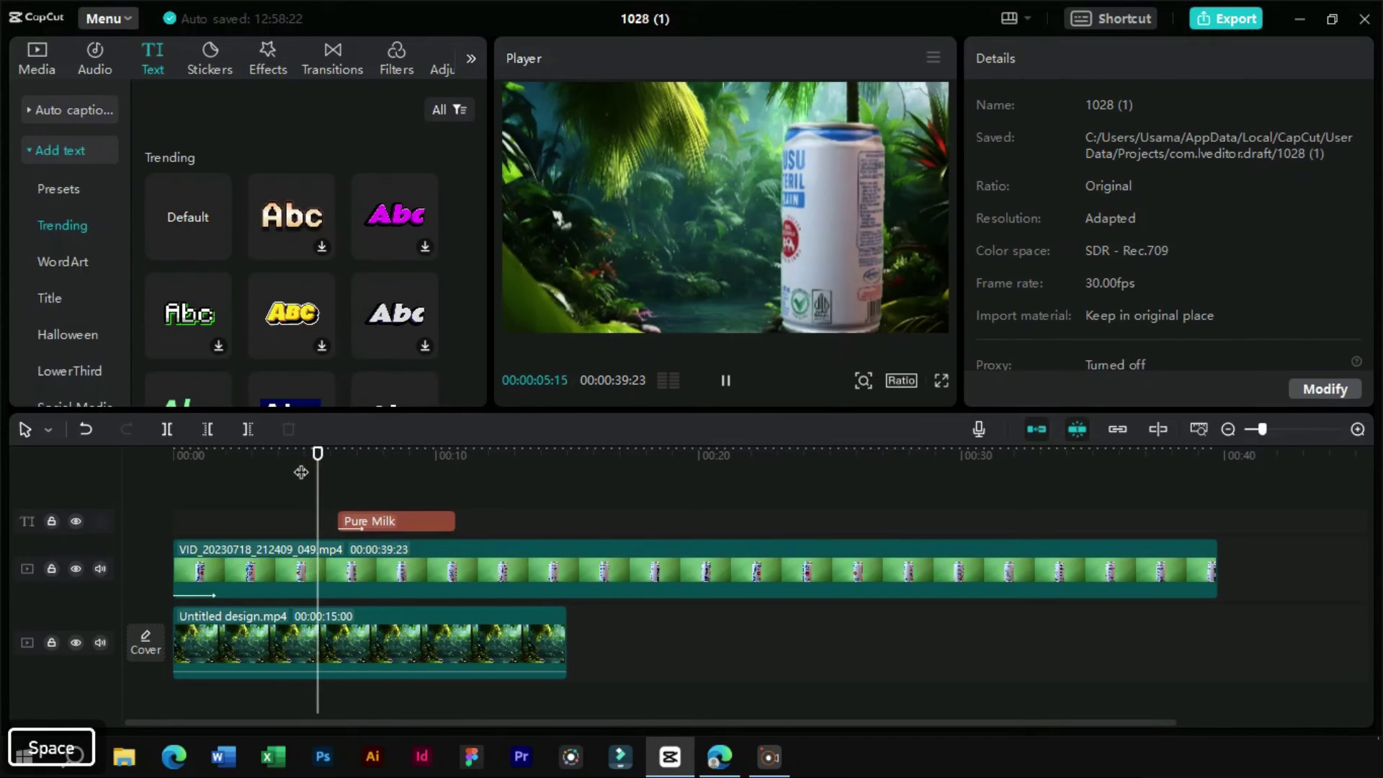
{"action": "key", "text": "space"}
{"action": "left_click_drag", "start_coordinate": [391, 534], "coordinate": [392, 534]}
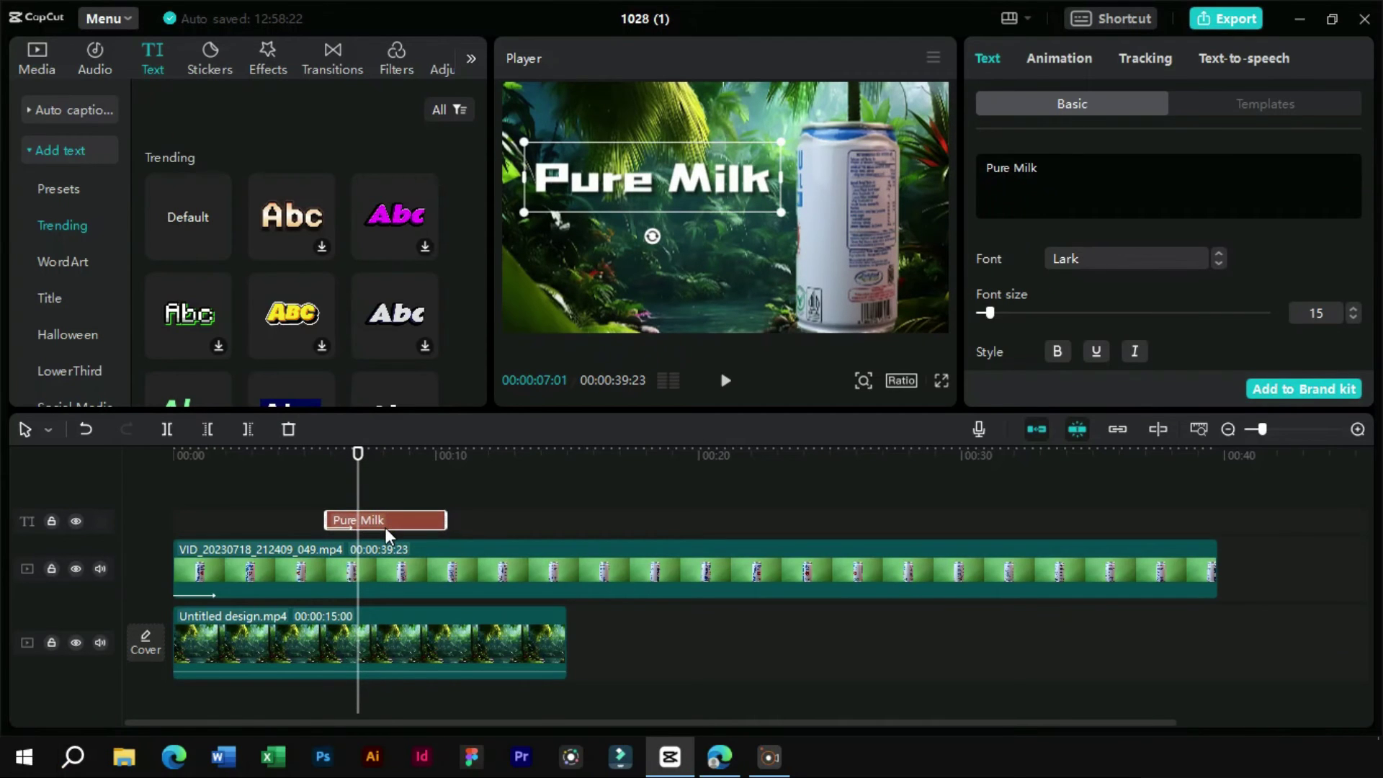